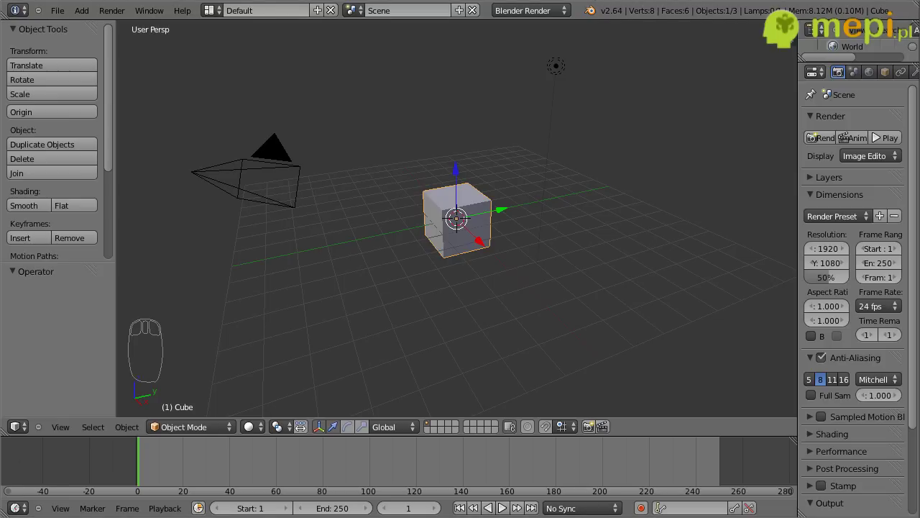
Delete the default cube and add a plane scaled up into a large ground surface
drag(650, 442, 639, 476)
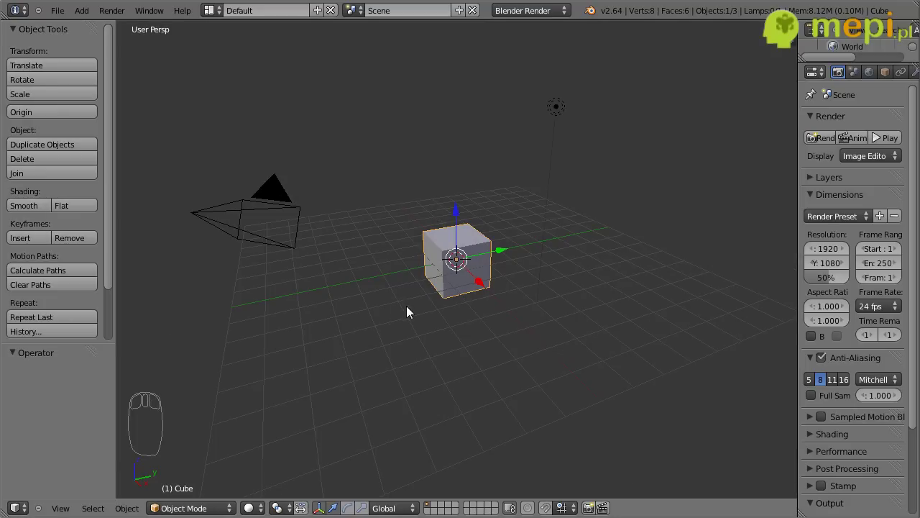
key(x)
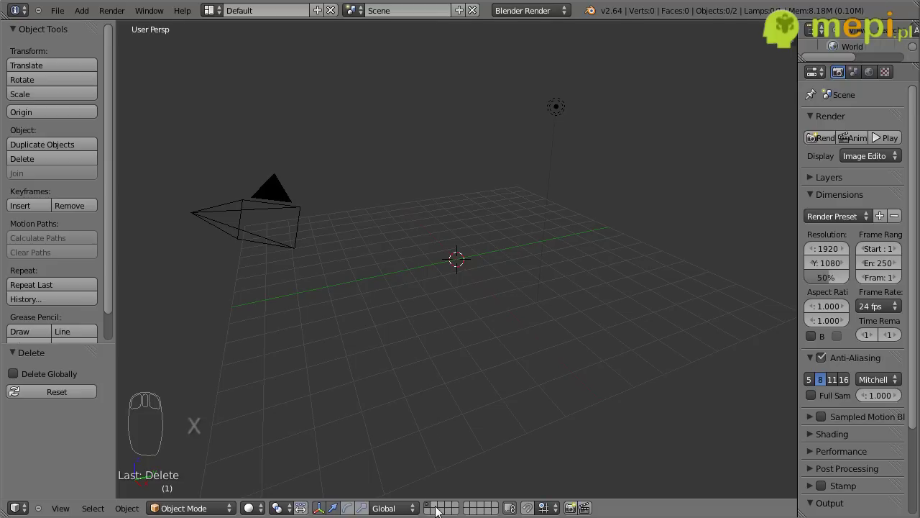
drag(440, 511, 258, 316)
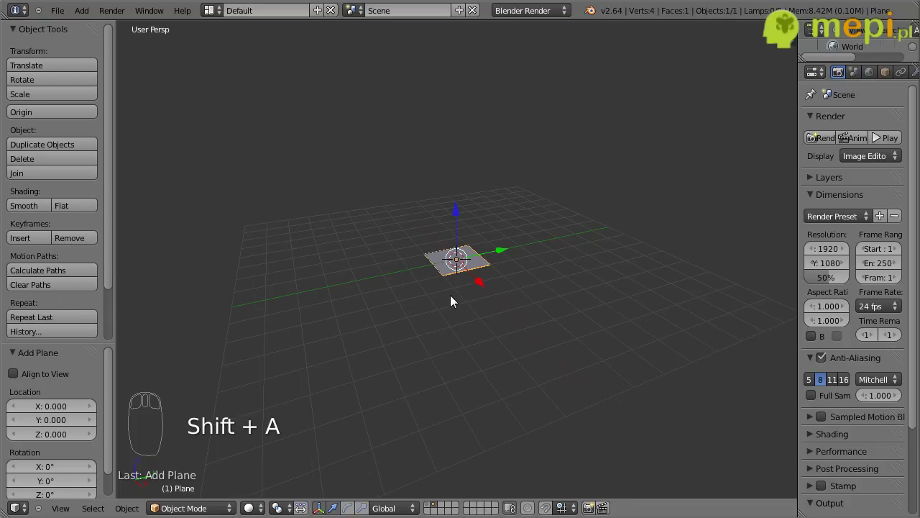
key(s)
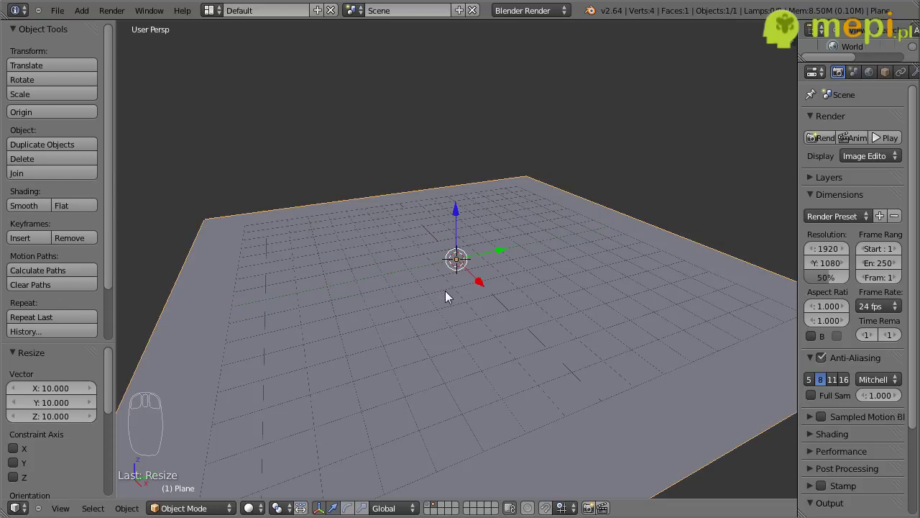
In Edit Mode subdivide the plane into a 20 by 20 grid of 400 faces and deselect all
key(Tab)
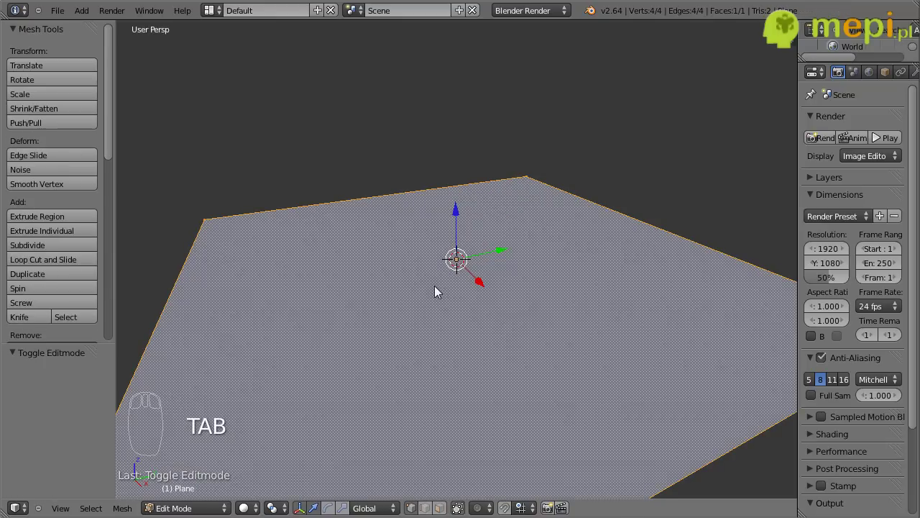
key(w)
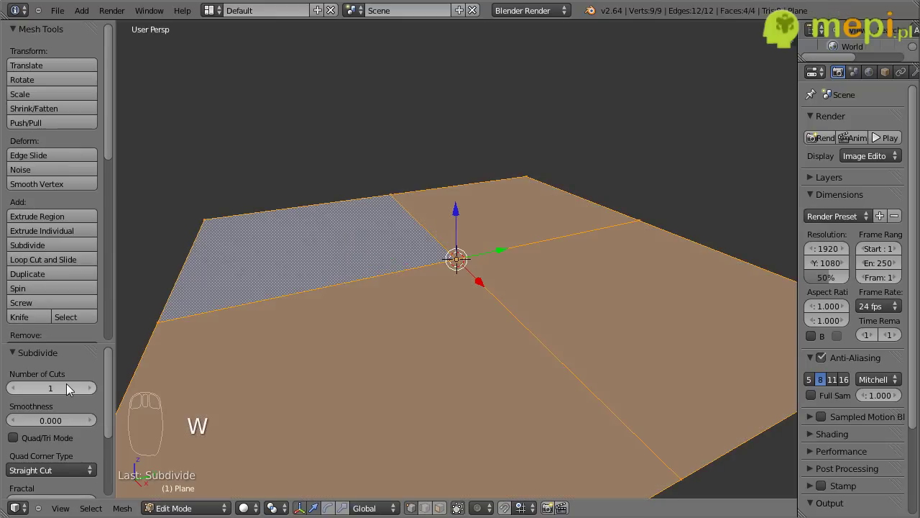
drag(59, 391, 69, 387)
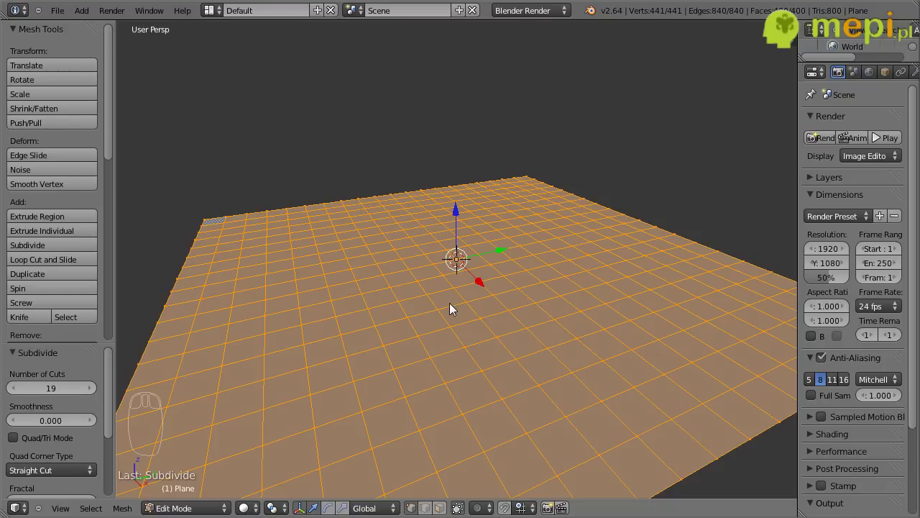
drag(409, 347, 447, 353)
key(a)
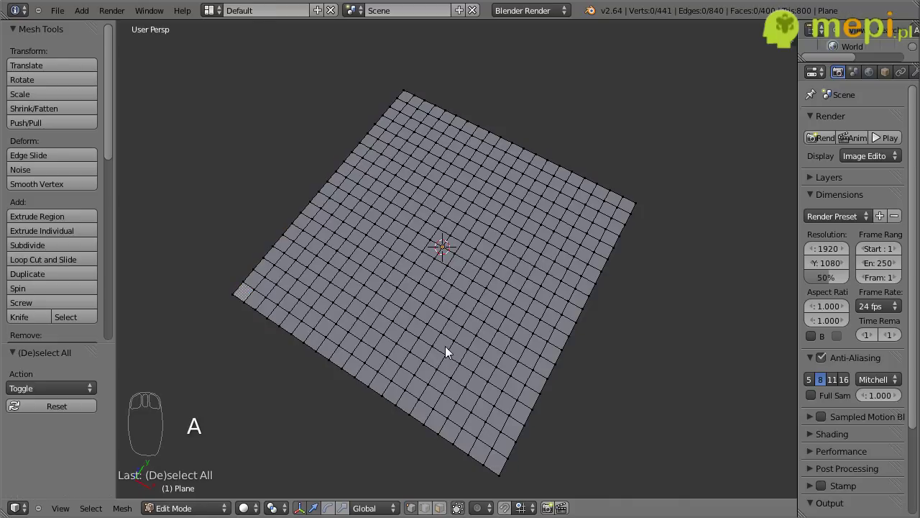
Circle-select a curved band of grid faces and extrude it up one block with snapping
key(c)
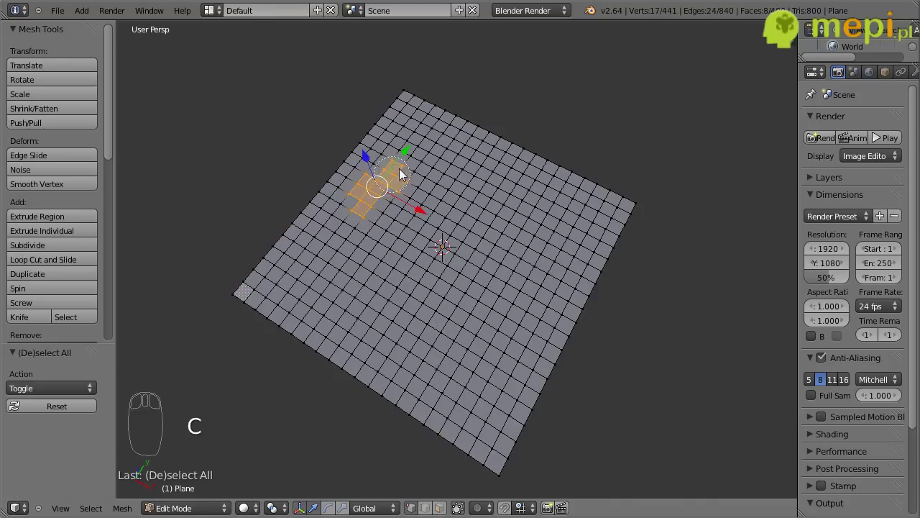
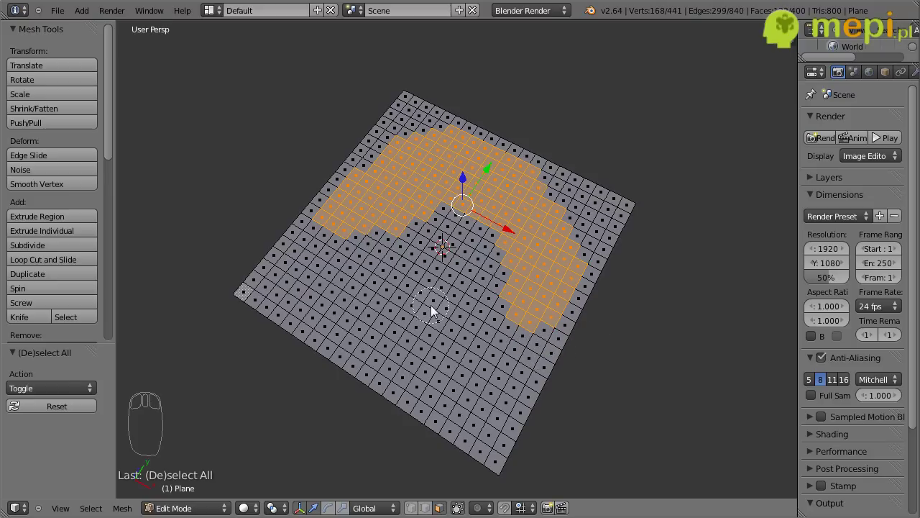
drag(438, 301, 455, 273)
drag(441, 324, 454, 458)
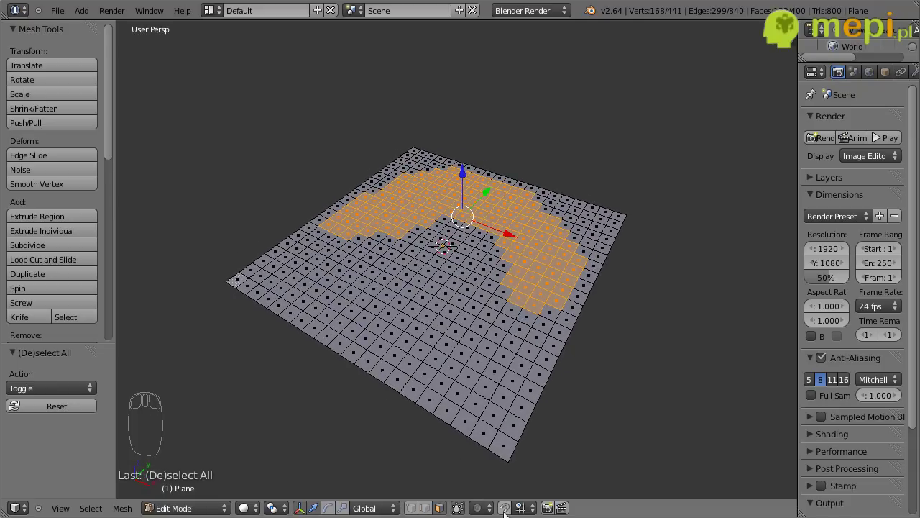
drag(506, 512, 462, 245)
key(e)
drag(466, 227, 490, 256)
Deselect all and begin painting faces for the next terrain tier
drag(462, 263, 423, 291)
key(a)
drag(440, 313, 443, 285)
key(b)
drag(414, 252, 341, 188)
key(c)
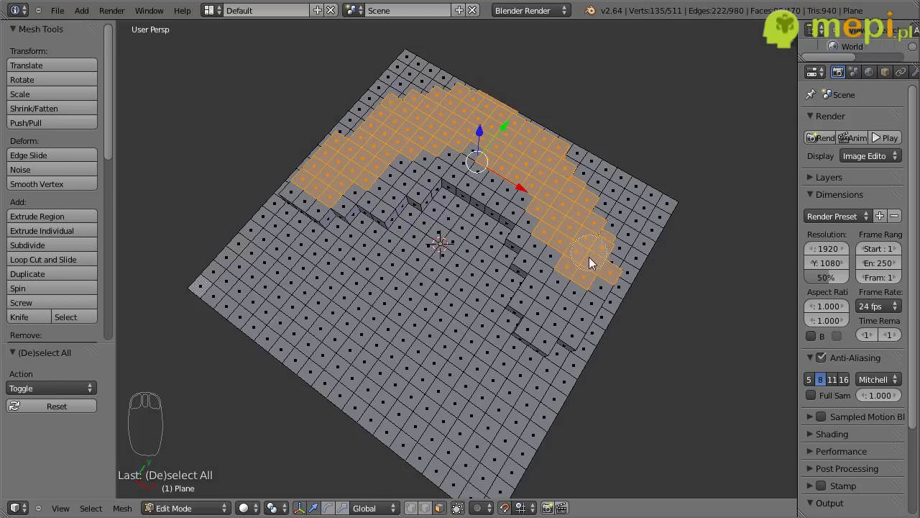
Paint the inner faces, extrude them one block higher as a second tier, and deselect all
drag(581, 236, 353, 334)
drag(584, 275, 555, 382)
drag(602, 355, 626, 398)
drag(558, 411, 431, 366)
drag(577, 299, 392, 352)
drag(495, 341, 439, 251)
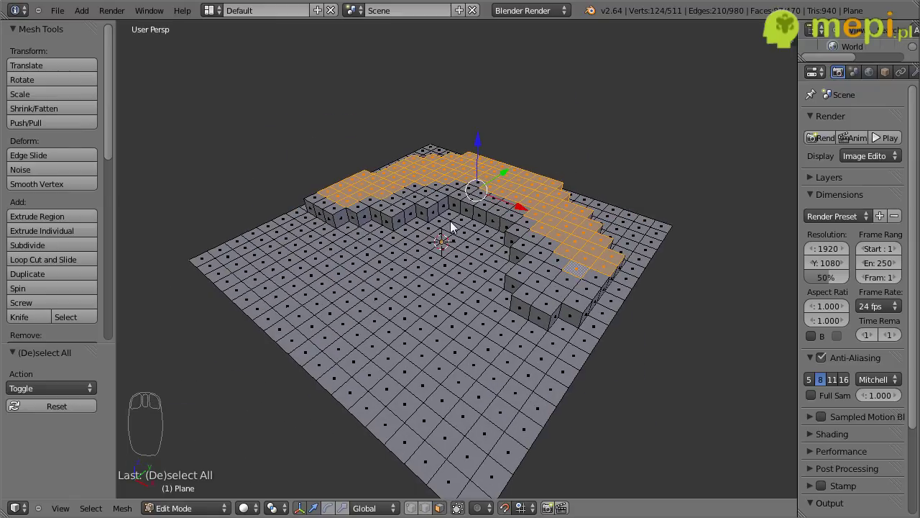
key(e)
drag(434, 218, 416, 292)
drag(409, 259, 473, 254)
key(a)
Look down on the terrain from above and split the 3D view into two side-by-side areas
middle_click(532, 294)
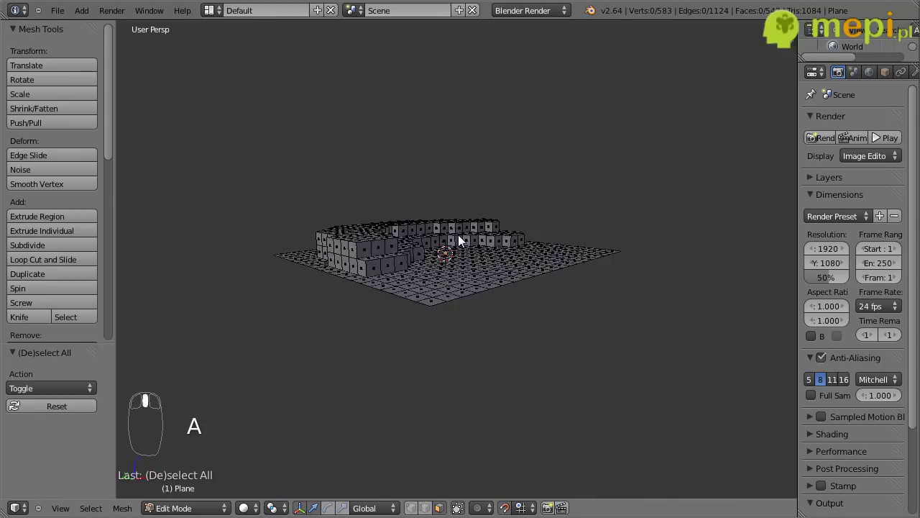
middle_click(340, 298)
drag(342, 319, 443, 348)
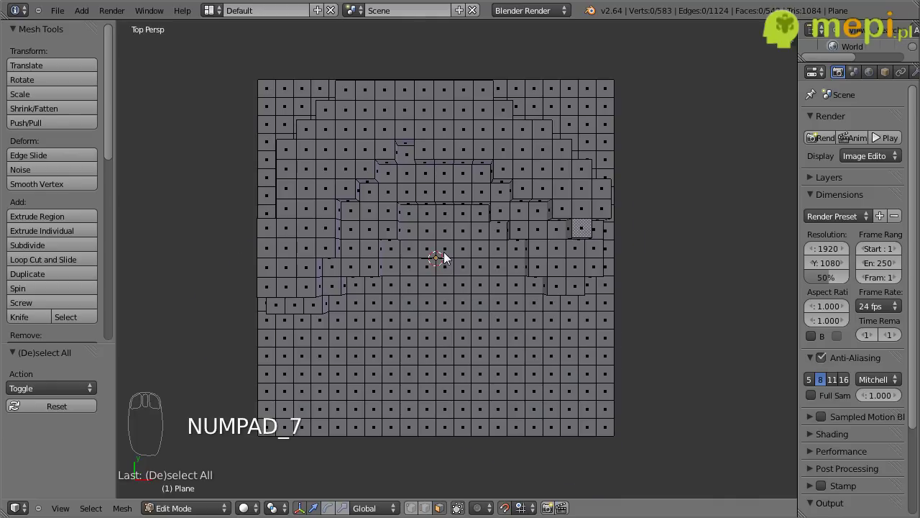
scroll(up, 3)
drag(441, 256, 732, 195)
scroll(up, 3)
drag(694, 25, 608, 62)
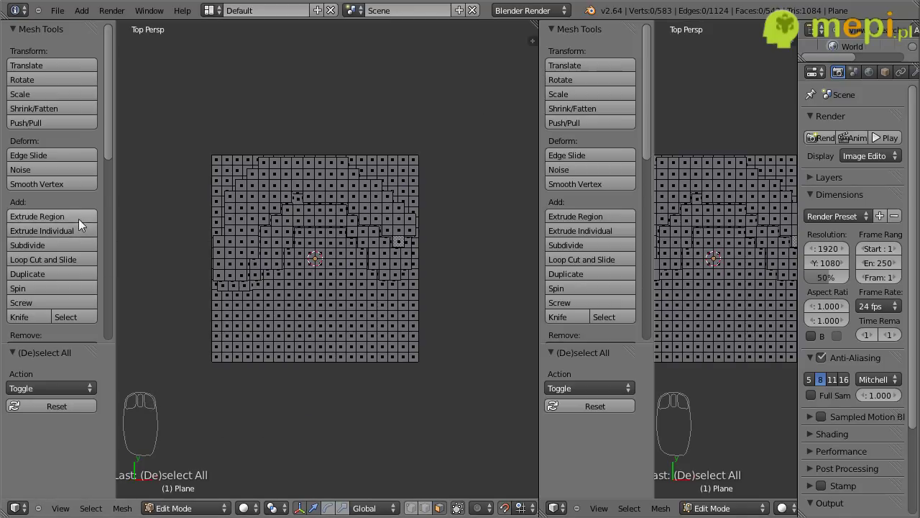
Turn the right area into a UV/Image Editor and set the 3D view to top orthographic
key(t)
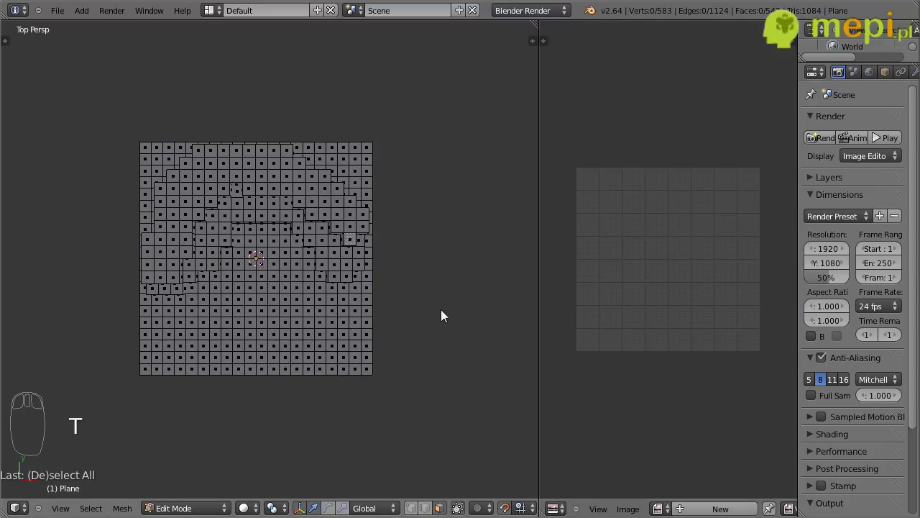
key(n)
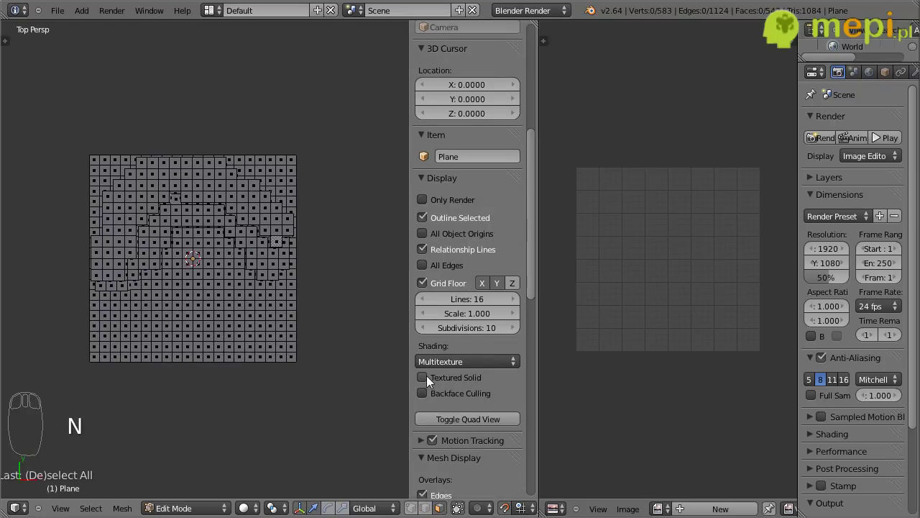
drag(445, 343, 221, 315)
scroll(up, 3)
drag(263, 380, 217, 315)
scroll(down, 3)
drag(217, 312, 316, 265)
key(n)
key(KP_7)
Box-select all terrain faces and unwrap them to fill the UV square
middle_click(316, 264)
drag(316, 264, 316, 265)
key(KP_5)
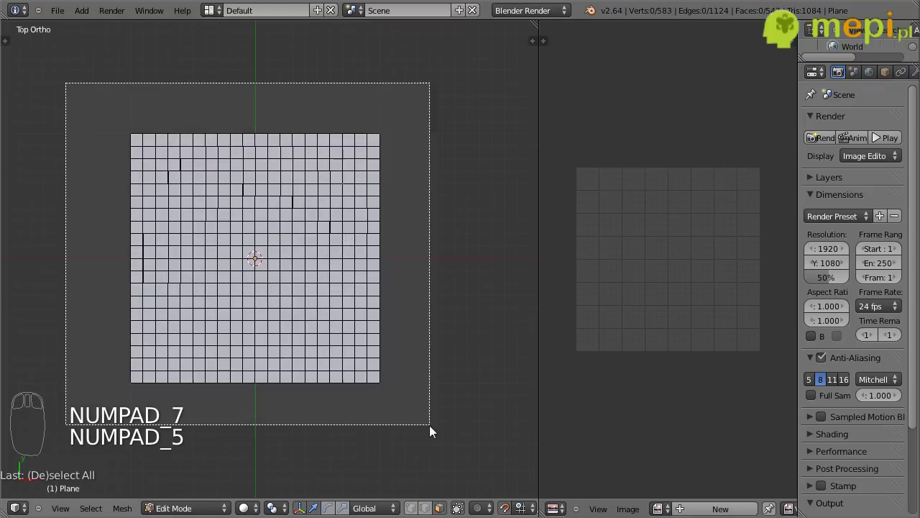
key(b)
drag(322, 379, 294, 344)
scroll(down, 3)
middle_click(293, 343)
drag(192, 383, 291, 446)
key(u)
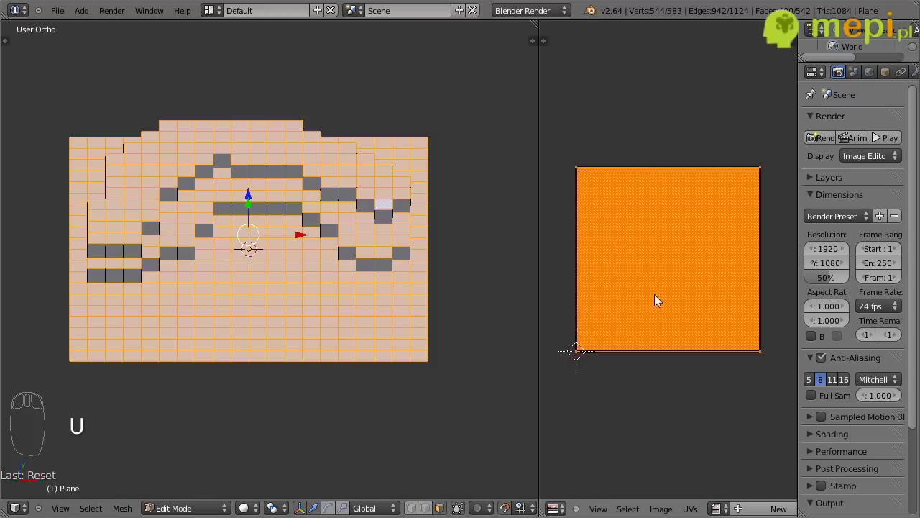
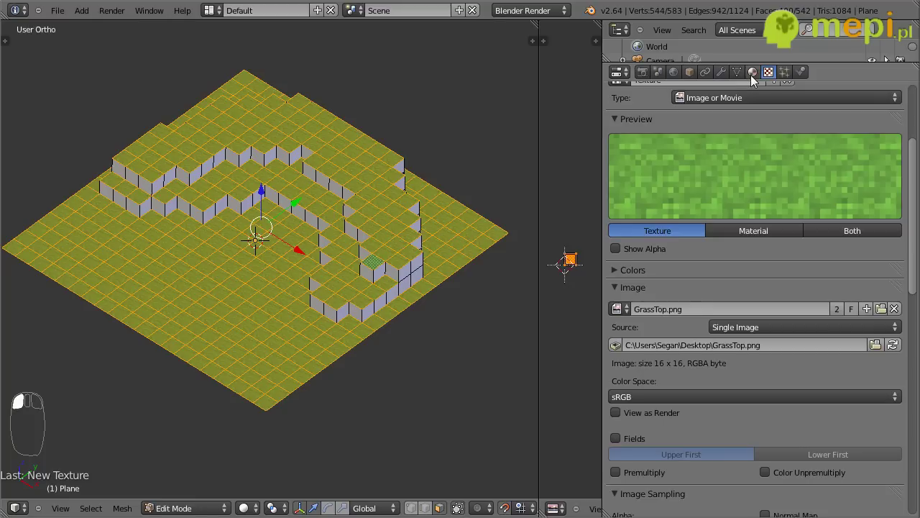
Show the material settings, display the grass texture in the viewport, and view the terrain from the front
drag(739, 384, 653, 449)
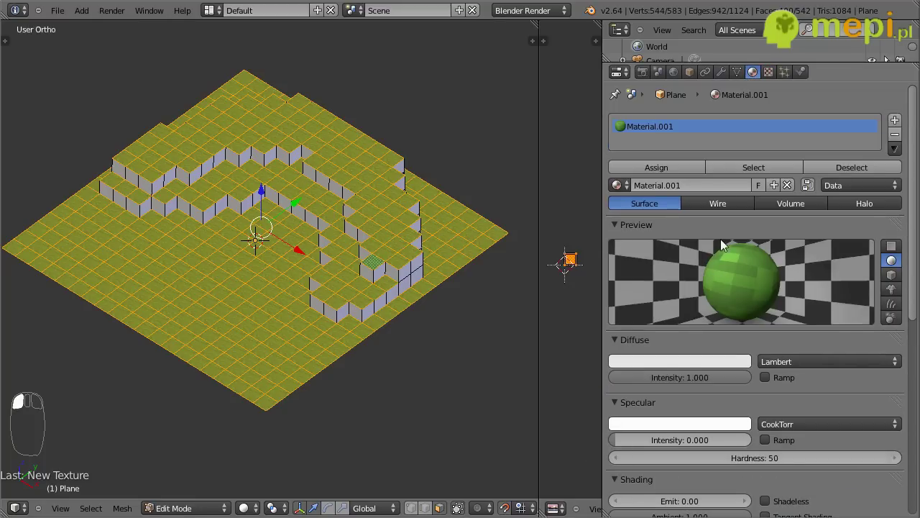
drag(309, 277, 662, 174)
drag(662, 173, 410, 289)
middle_click(330, 344)
click(410, 289)
key(a)
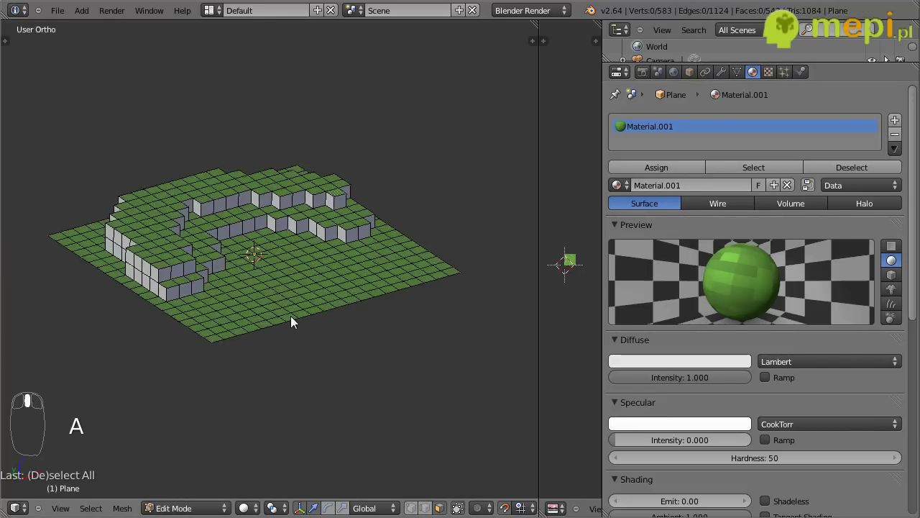
drag(298, 389, 194, 330)
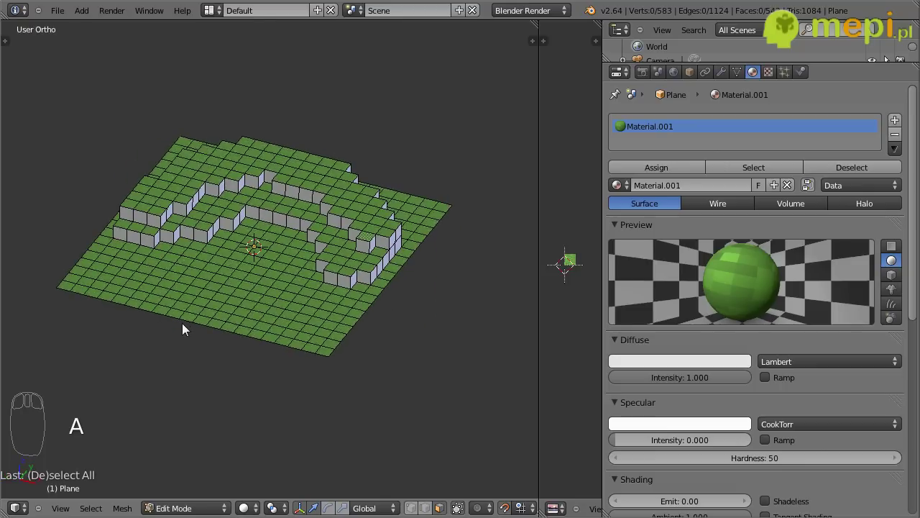
key(KP_1)
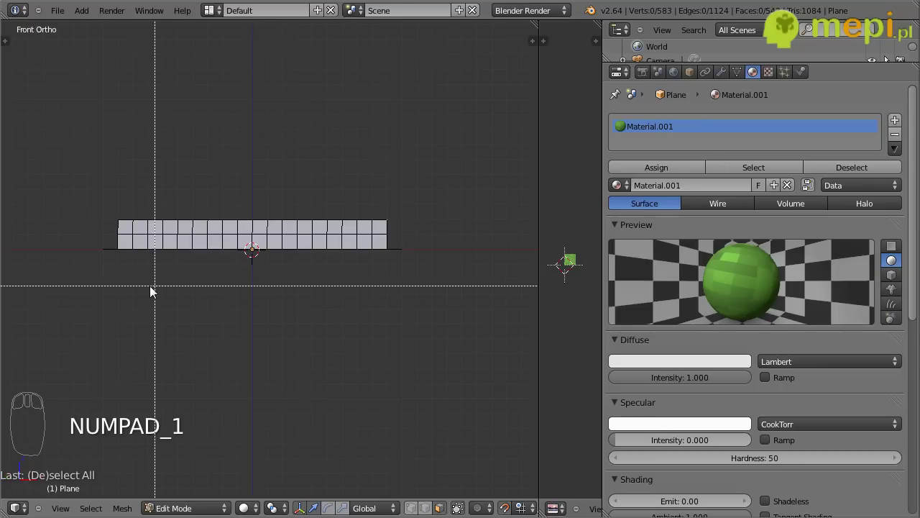
Box-select cliff side faces from the front, right, left and back numpad views
key(b)
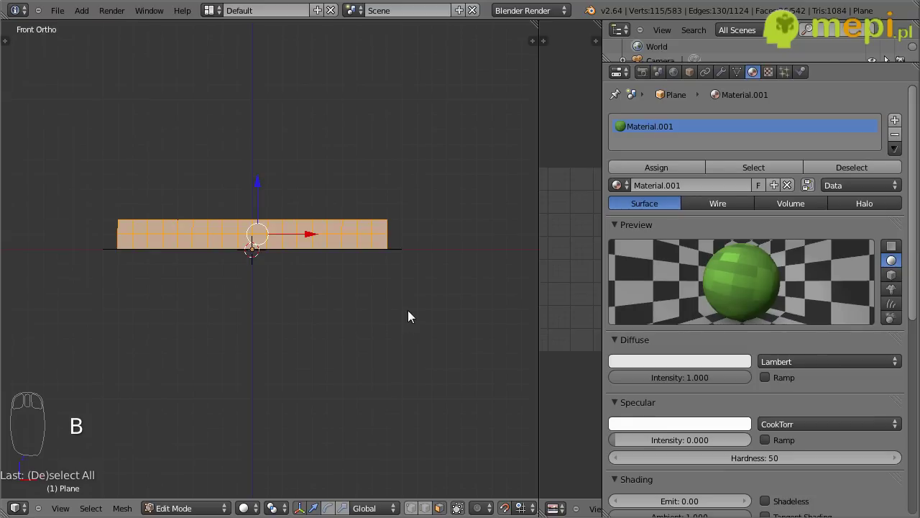
key(KP_3)
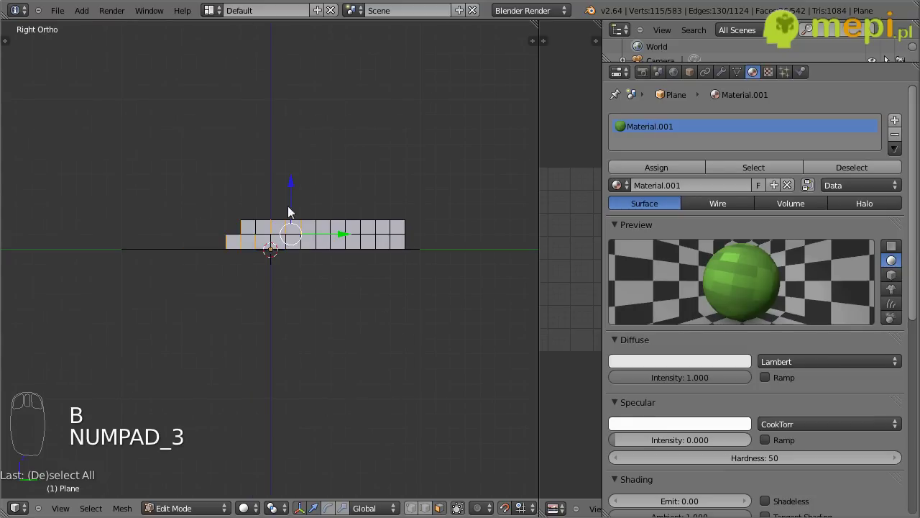
key(b)
key(KP_3)
key(ctrl+KP_3)
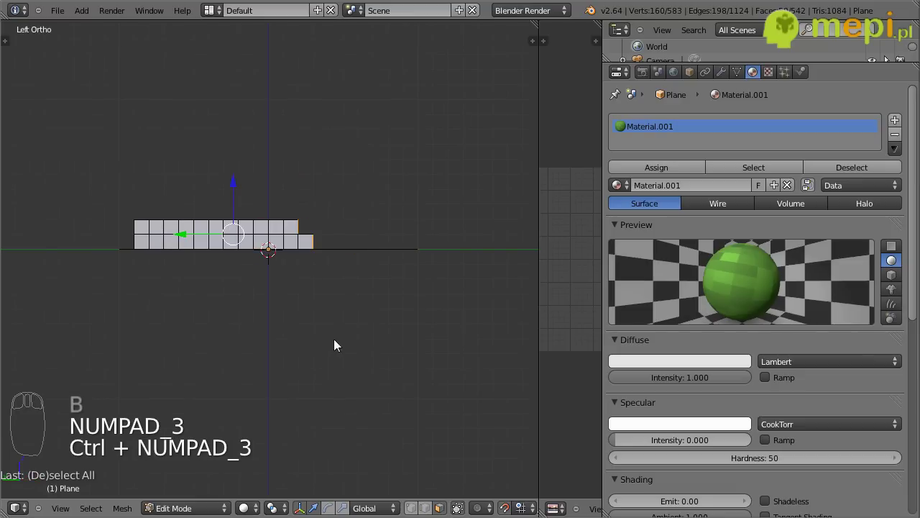
key(b)
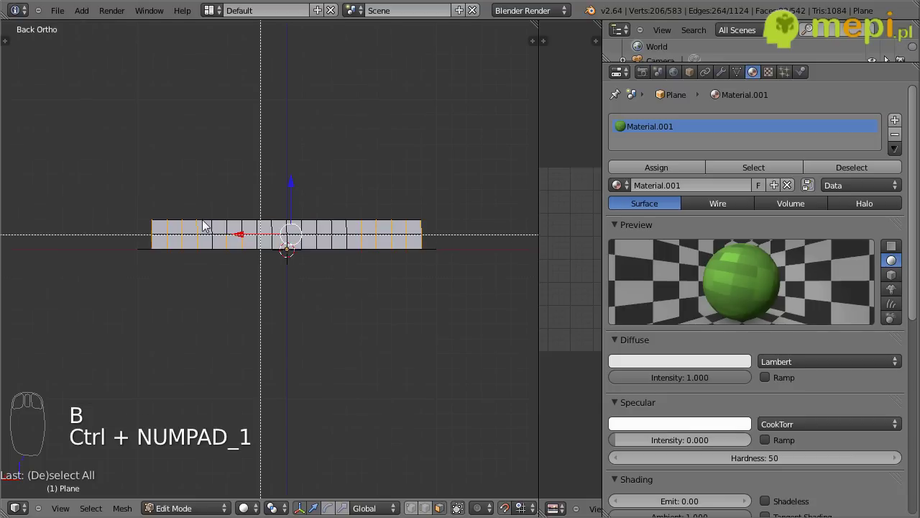
key(b)
Add the remaining cliff wall faces to the selection and show a UV editor beside the 3D view
drag(196, 300, 356, 245)
drag(217, 286, 163, 336)
drag(168, 384, 286, 253)
drag(350, 330, 539, 210)
drag(540, 211, 189, 247)
Unwrap the side faces, scale their UV island to fill the GrassSide image, and add a new material
key(u)
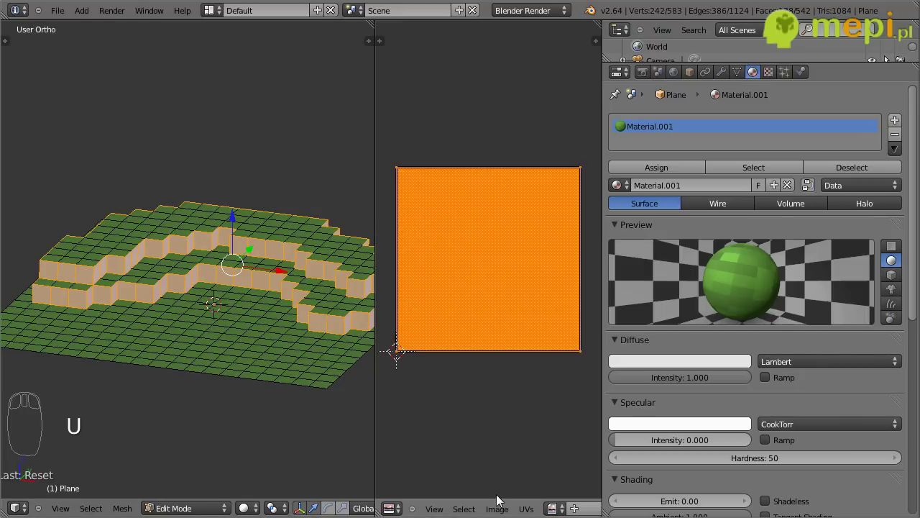
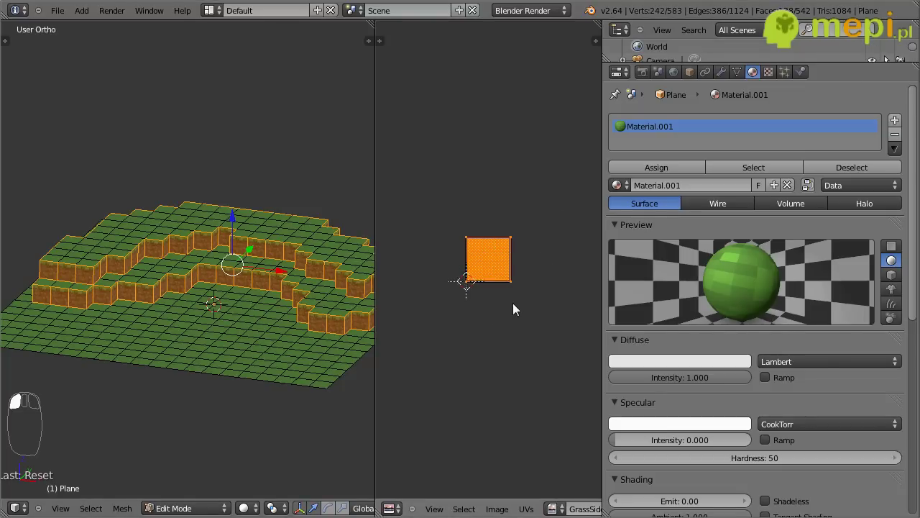
drag(262, 349, 899, 127)
drag(898, 127, 735, 339)
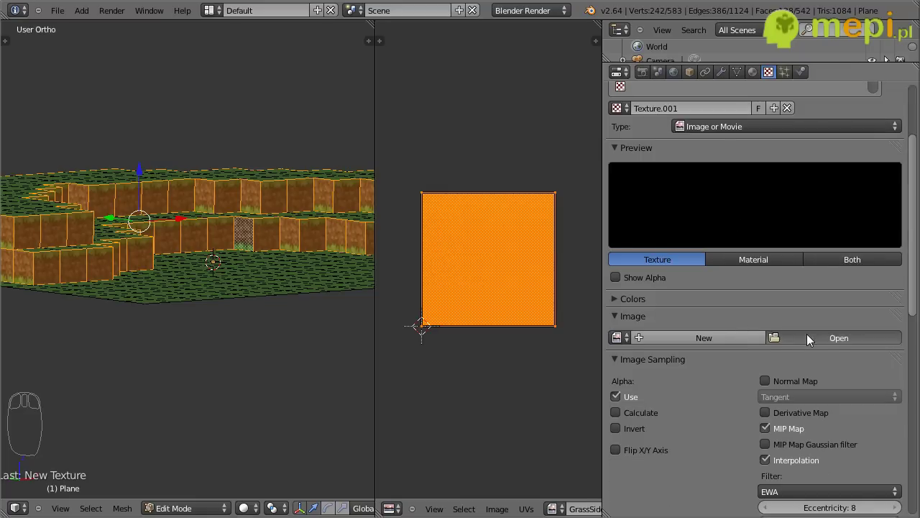
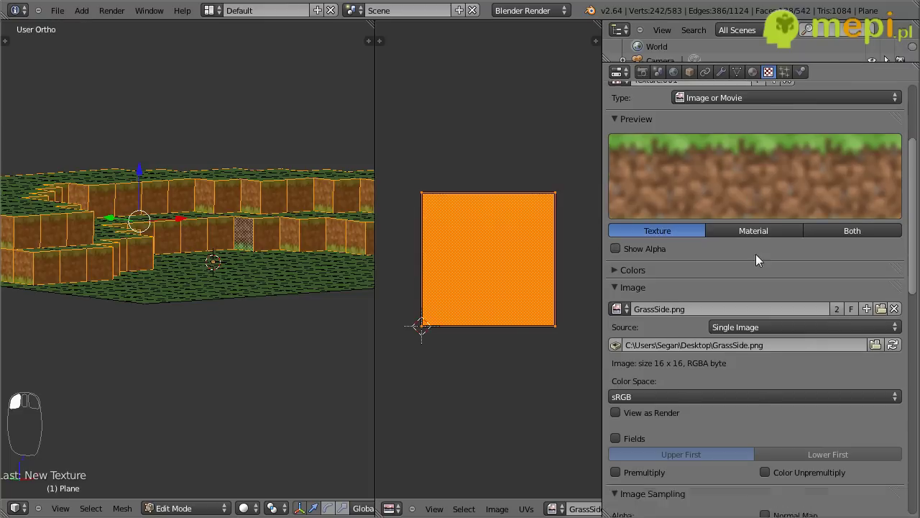
Assign the GrassSide.png-textured Material.002 to the selected cliff faces
drag(768, 355, 775, 386)
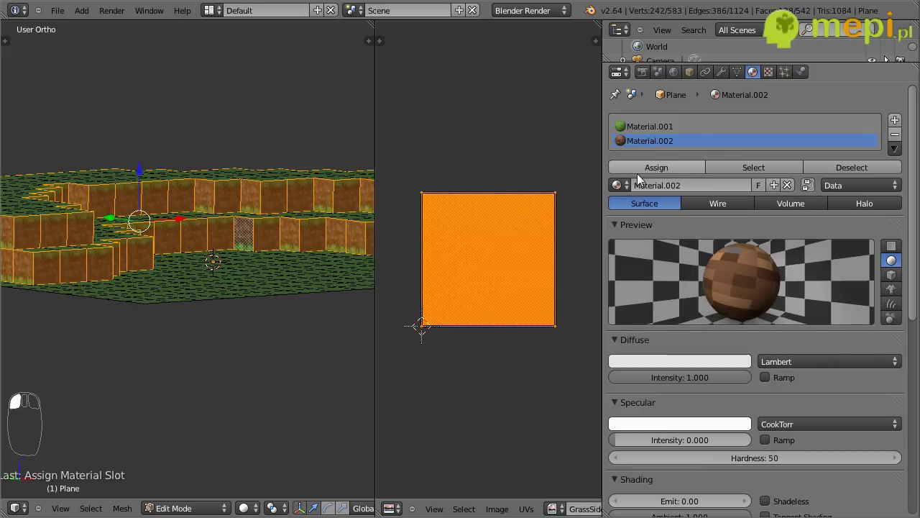
drag(242, 243, 188, 302)
From the front view box-select the lower row of cliff side faces
key(KP_1)
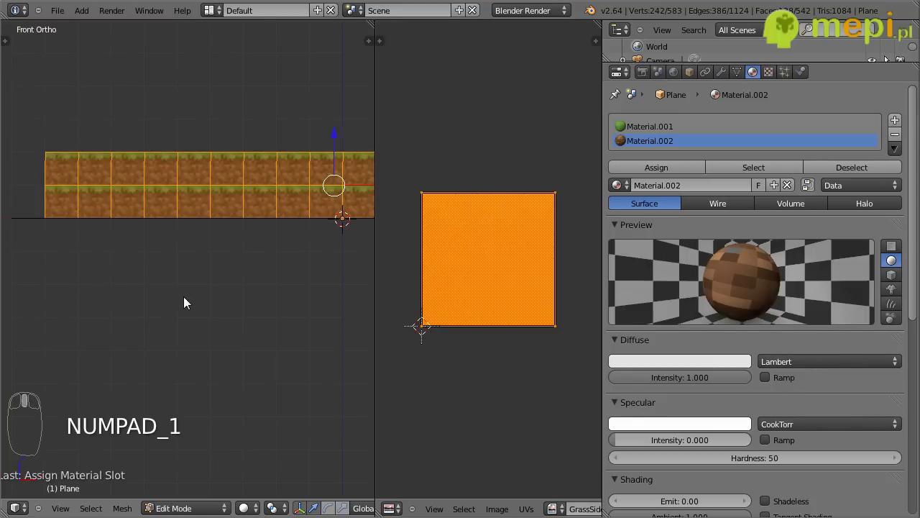
scroll(down, 3)
drag(177, 293, 540, 284)
drag(385, 281, 438, 302)
drag(462, 258, 327, 276)
Add the lower side faces from the left and back views to the selection for unwrapping
key(KP_3)
key(ctrl+KP_3)
key(a)
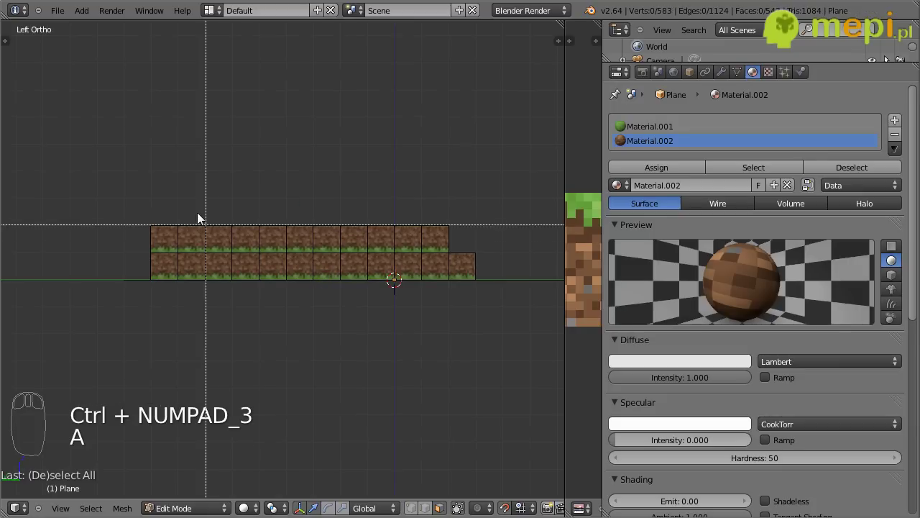
key(b)
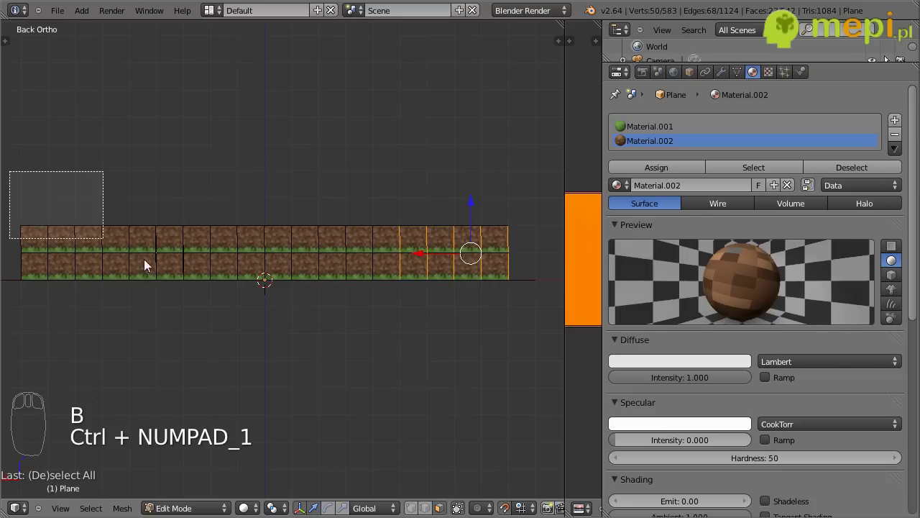
drag(147, 312, 342, 289)
drag(271, 230, 338, 359)
drag(292, 325, 338, 358)
drag(338, 359, 529, 284)
Rotate the lower faces' UV island 180 degrees and assign the grass-side material to them
key(r)
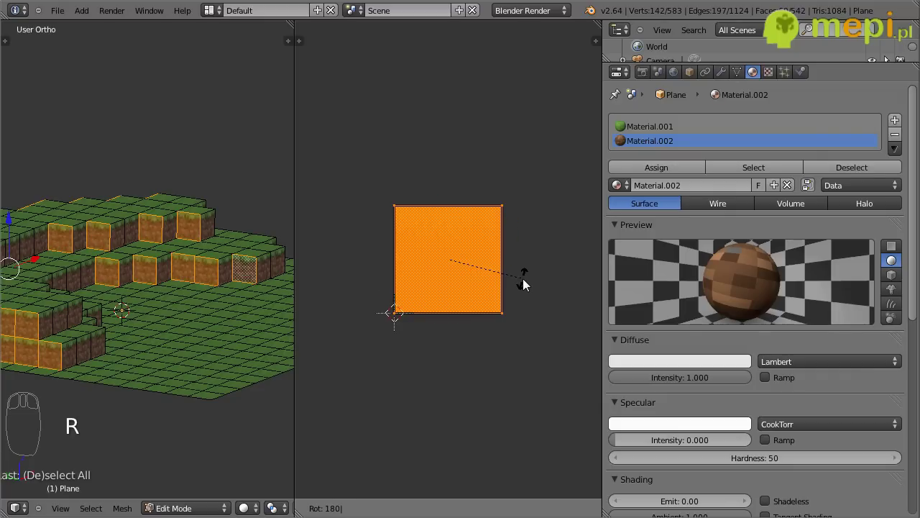
drag(74, 349, 37, 321)
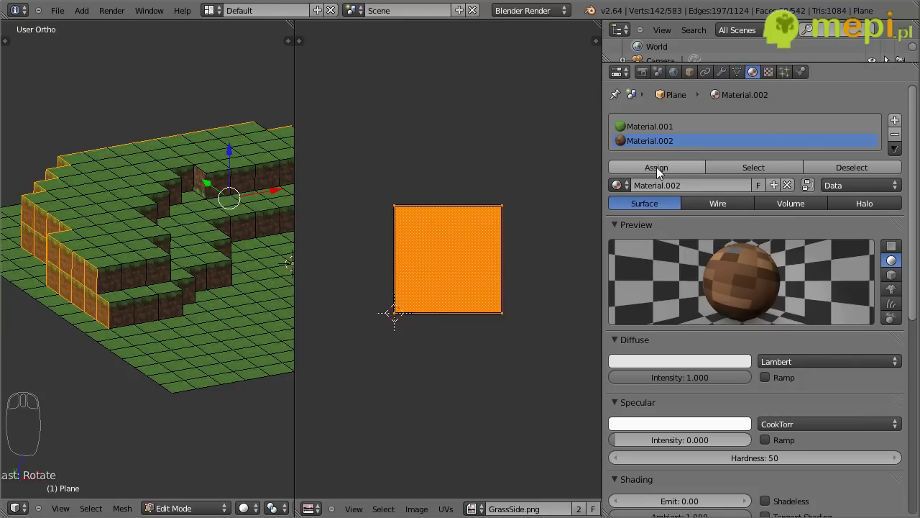
drag(661, 172, 193, 255)
key(a)
key(a)
Orbit around the cliffs to reach the remaining lower-row faces
scroll(down, 3)
drag(228, 275, 289, 265)
scroll(up, 3)
drag(160, 293, 307, 331)
drag(307, 332, 365, 345)
drag(365, 345, 257, 360)
drag(188, 353, 325, 346)
middle_click(361, 360)
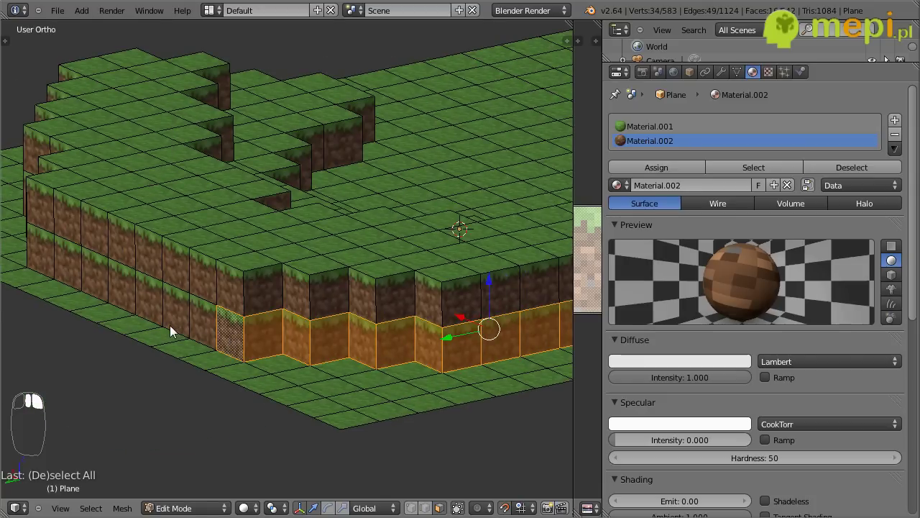
middle_click(134, 281)
Shift-select the rest of the lower-row cliff faces into the selection
drag(134, 282, 171, 333)
drag(150, 327, 202, 315)
drag(306, 310, 190, 298)
drag(183, 309, 181, 331)
drag(179, 302, 541, 360)
drag(540, 359, 123, 320)
drag(162, 328, 160, 355)
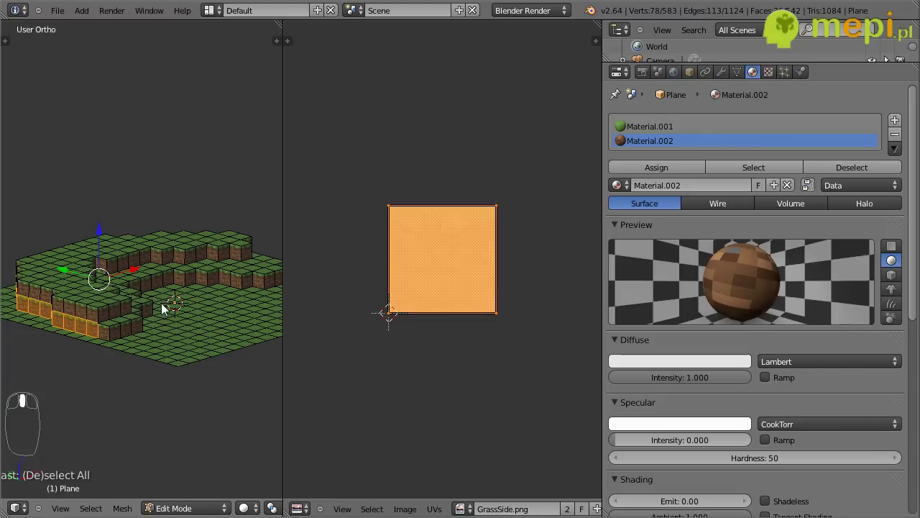
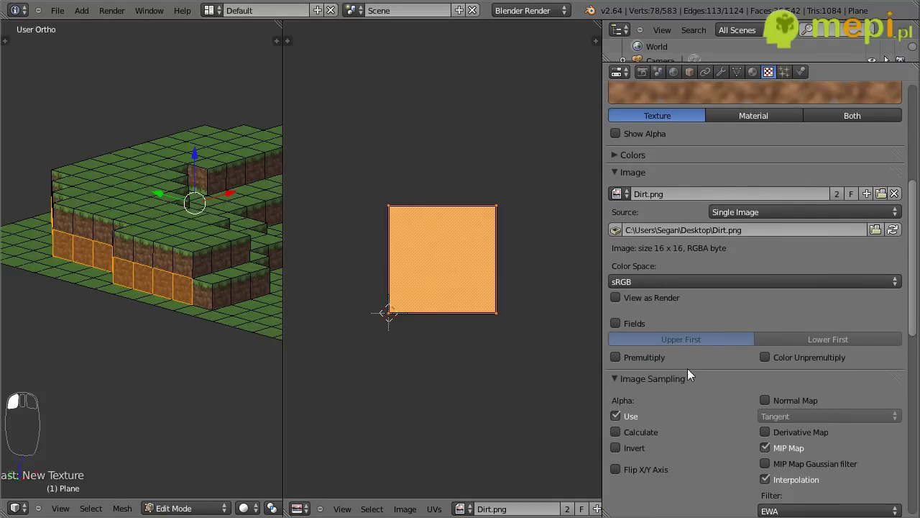
Add material Material.003 with a Dirt.png image texture for the lower faces
drag(769, 391, 724, 307)
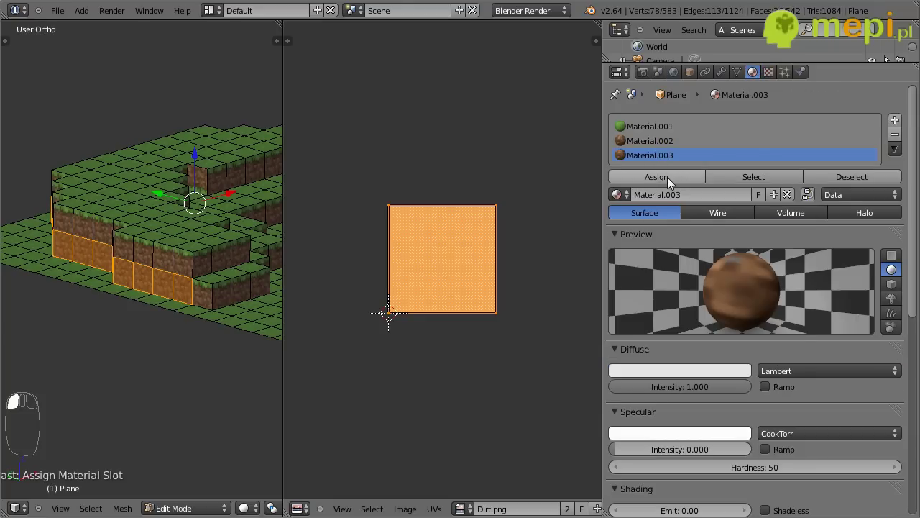
drag(189, 349, 323, 251)
Assign the dirt material, zoom in on the cliffs and clear the face selection
click(196, 349)
drag(230, 353, 349, 208)
drag(427, 360, 240, 301)
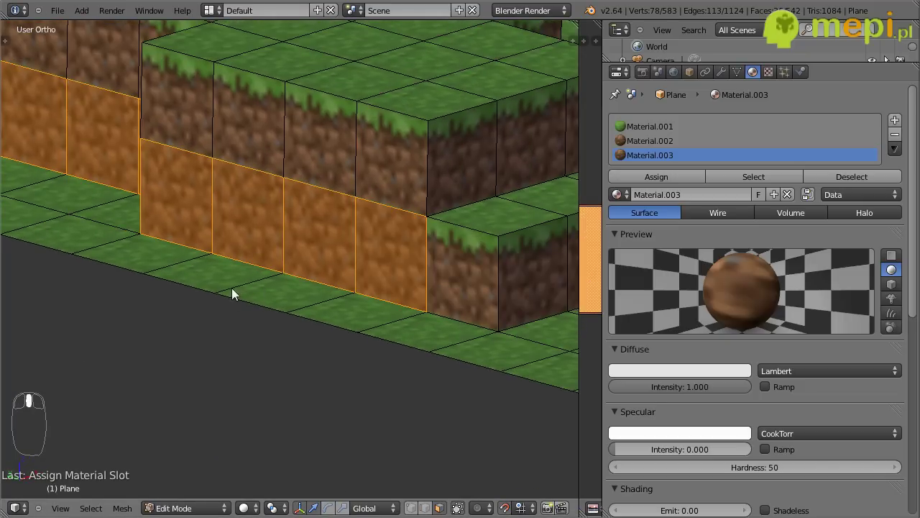
key(a)
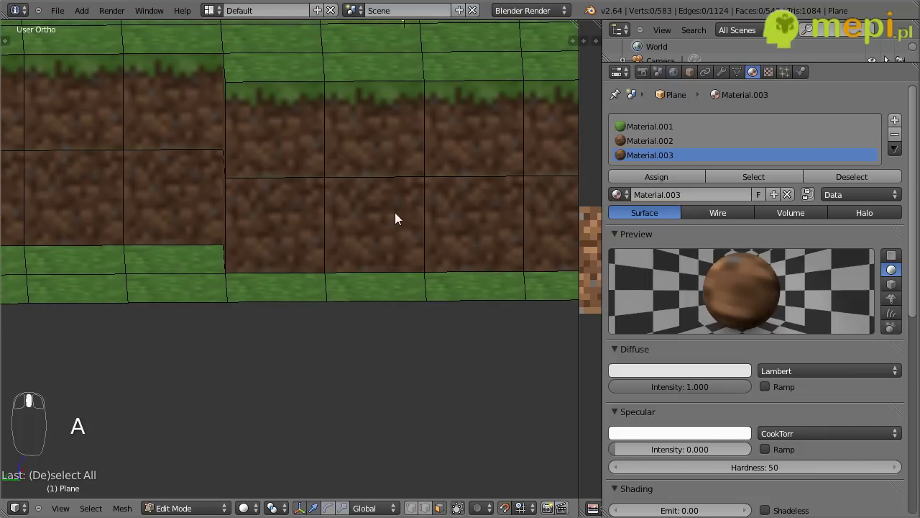
drag(304, 260, 161, 344)
key(ctrl+a)
key(ctrl+z)
Select the mistextured face, unwrap it and fit its UVs to the grass-side image
drag(159, 366, 582, 348)
drag(581, 348, 268, 315)
drag(290, 369, 677, 182)
key(a)
drag(304, 330, 364, 325)
drag(364, 325, 405, 385)
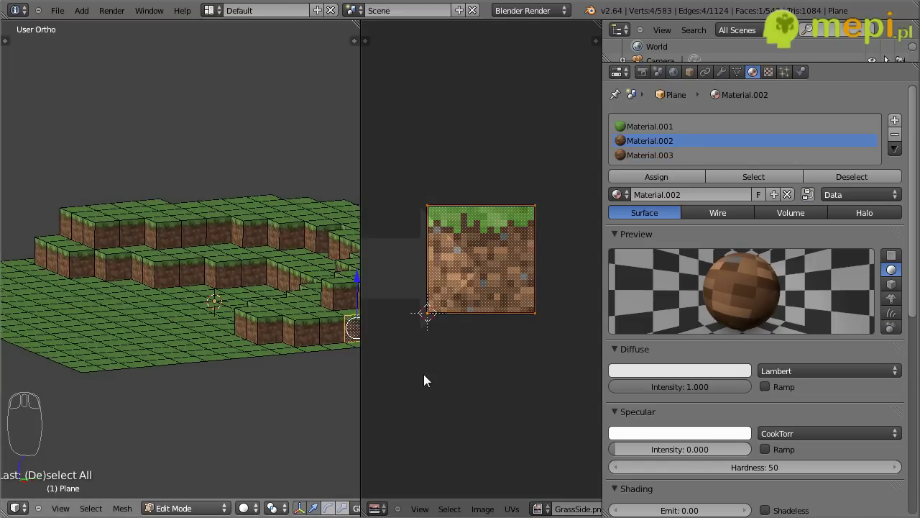
Deselect and return to Object Mode to view the finished grass-and-dirt terrain
key(a)
scroll(up, 3)
drag(362, 365, 454, 330)
key(Tab)
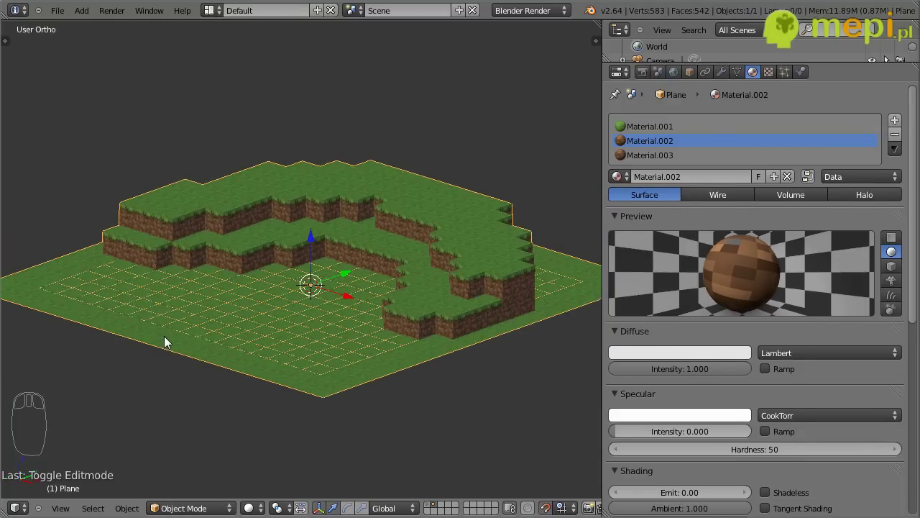
Orbit the finished terrain and switch to the top view
drag(301, 358, 425, 504)
drag(430, 508, 435, 379)
drag(446, 371, 435, 379)
key(KP_7)
Select the point lamp and move it over the terrain
drag(373, 195, 374, 143)
drag(374, 143, 382, 278)
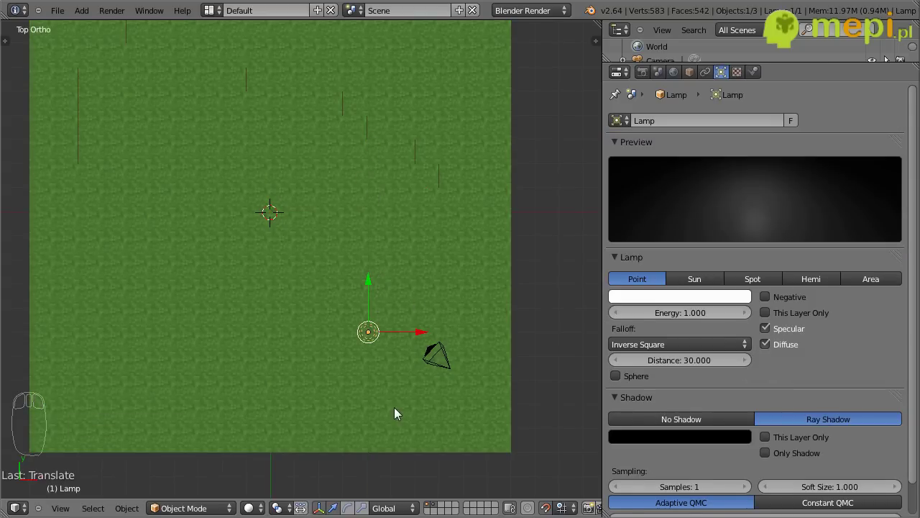
drag(369, 412, 629, 347)
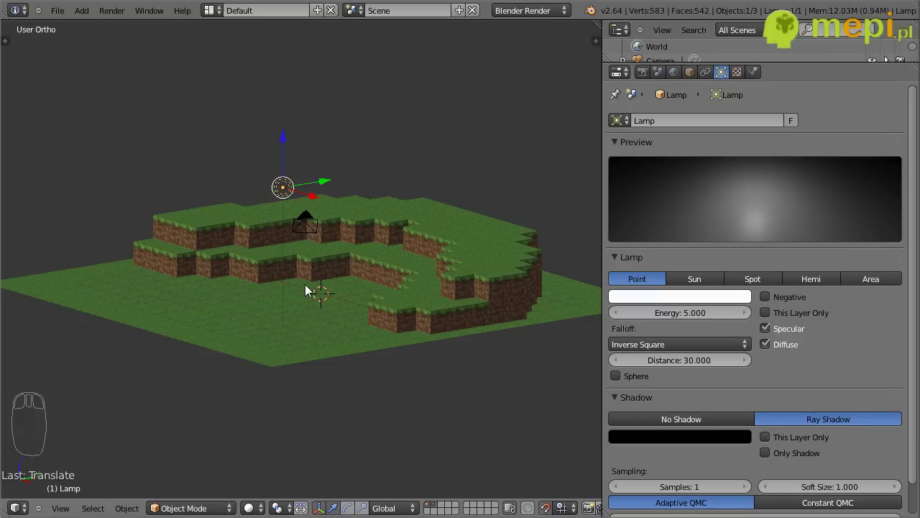
Switch to the camera view with Numpad 0 and show the Properties shelf
key(KP_0)
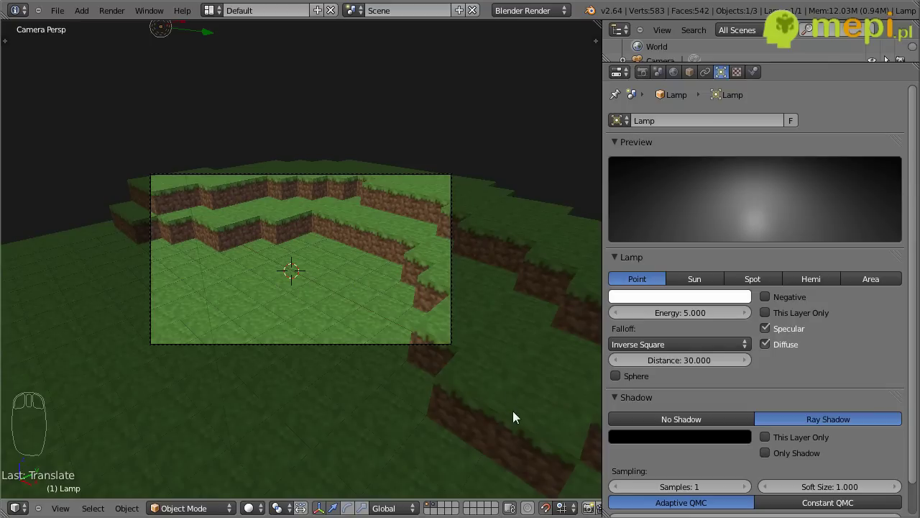
key(n)
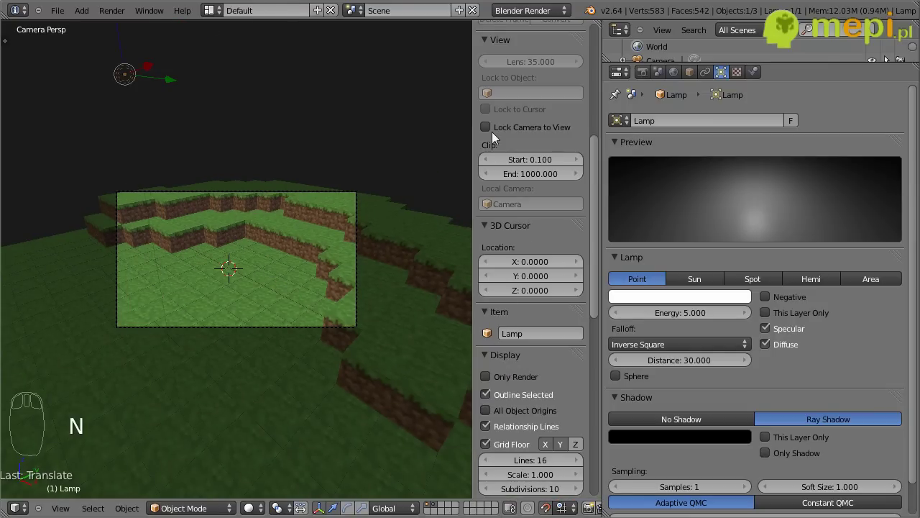